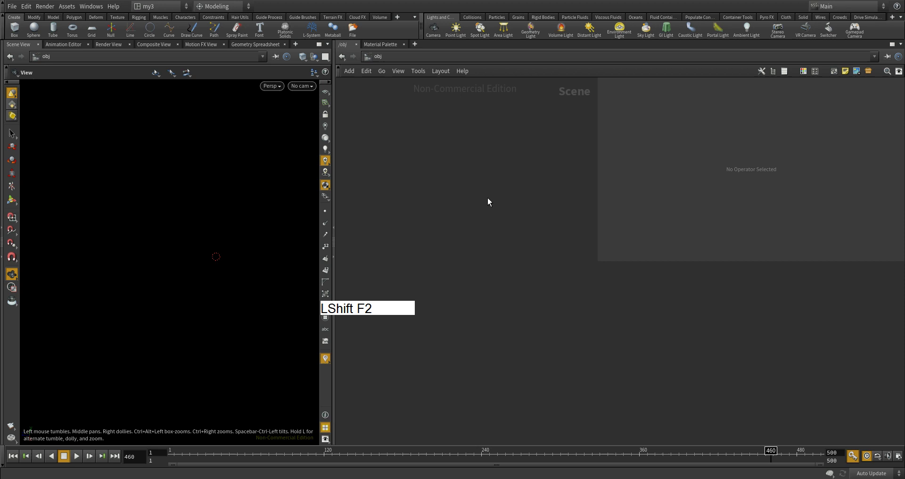
- Create a new geometry object geo1 in the network to hold the line
key("Tab")
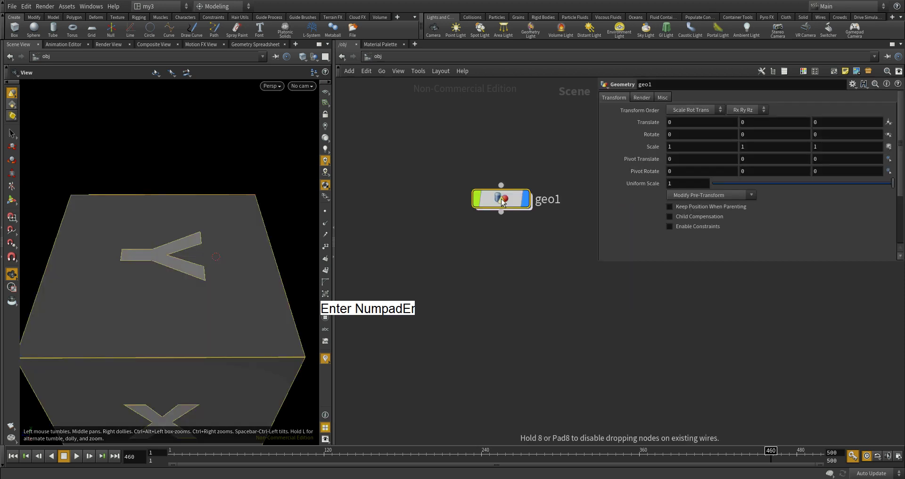
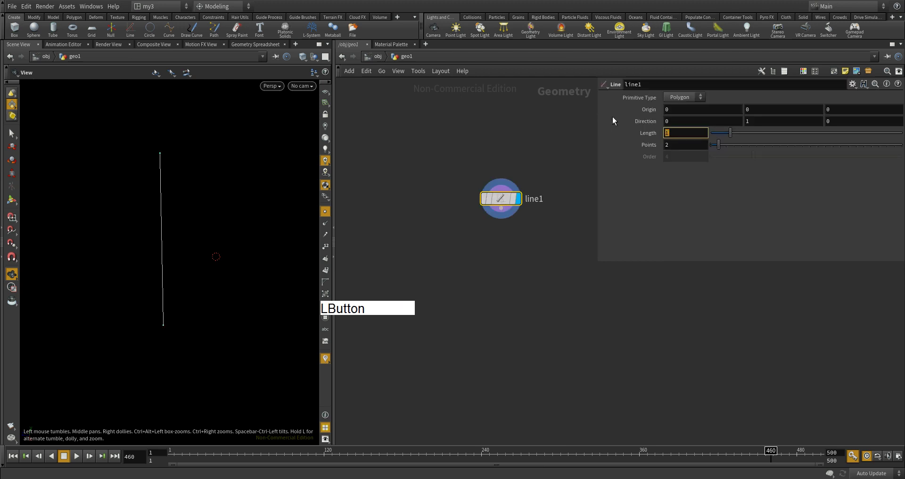
- Set line1's Length to 5 and frame the longer line in the viewport
key("KP_5")
key("Return")
right_click(165, 200)
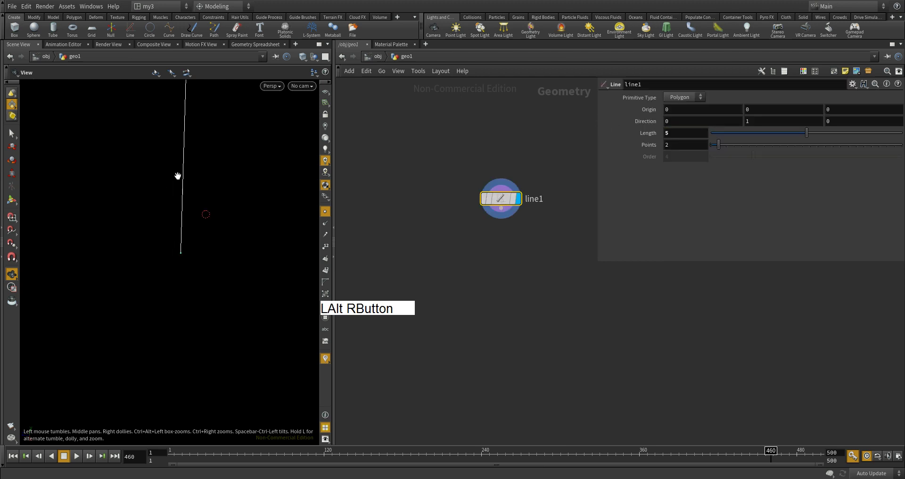
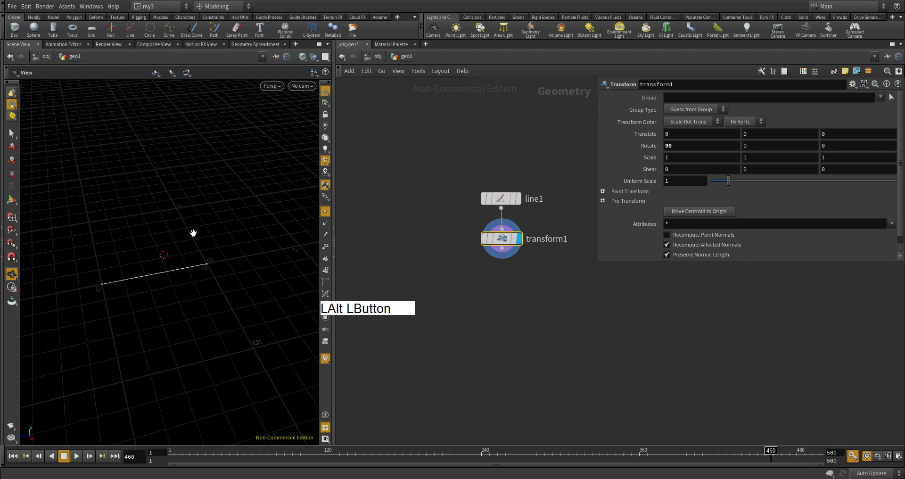
- On transform1, rotate the line -90 degrees about Z so it lies flat along the grid
right_click(168, 302)
middle_click(195, 282)
right_click(176, 269)
left_click(177, 282)
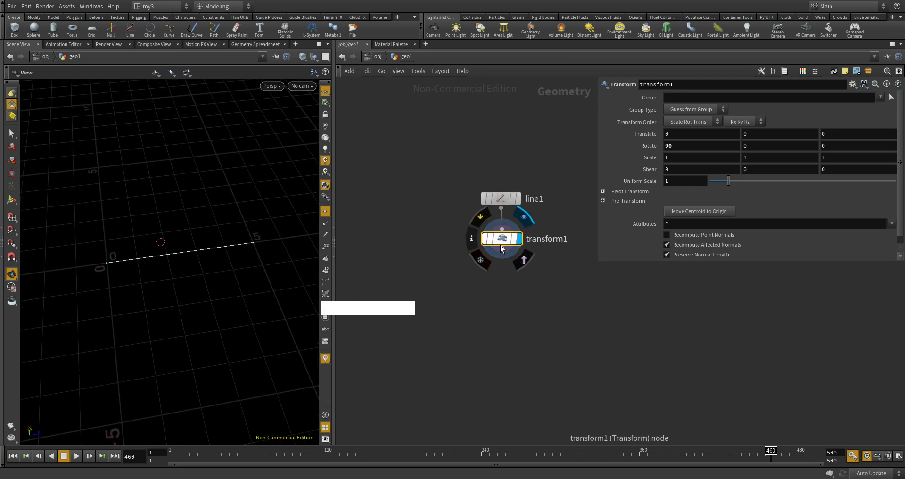
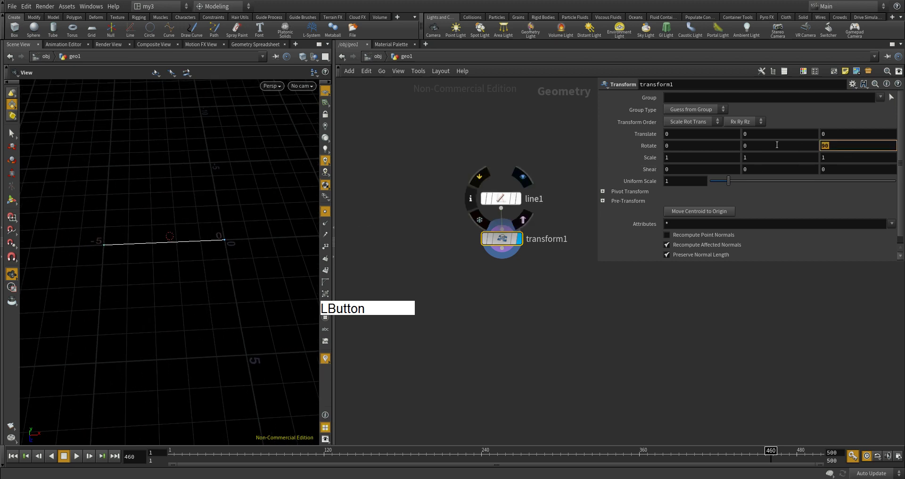
key("KP_Subtract")
key("KP_9")
key("KP_0")
- Adjust the viewport to check the flat line running along X from 0 to 5
right_click(270, 215)
middle_click(251, 207)
right_click(124, 231)
middle_click(226, 229)
left_click(198, 206)
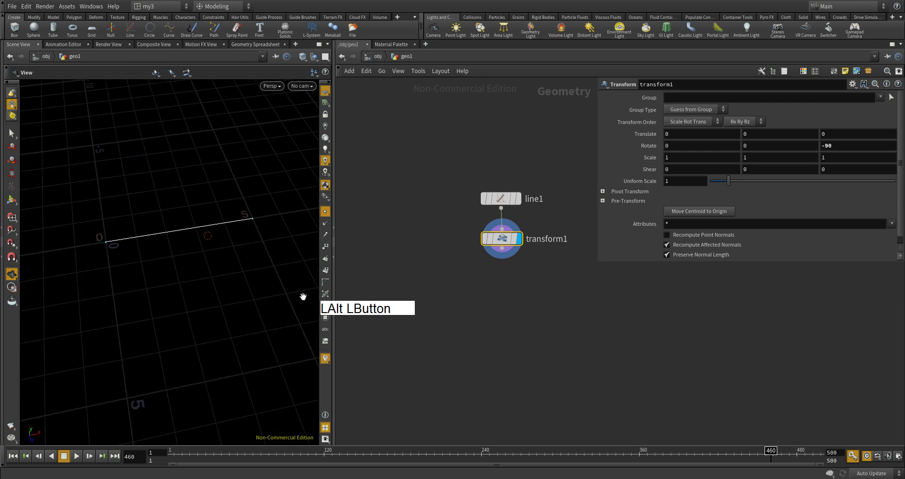
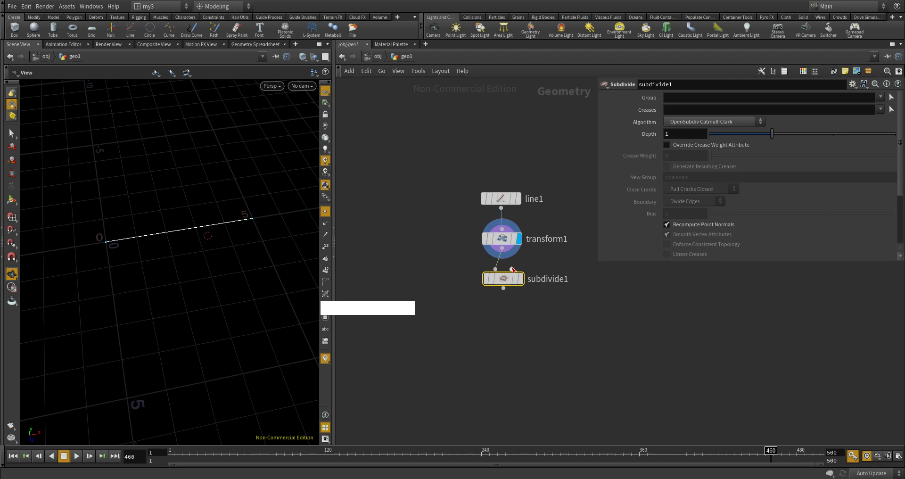
- Place subdivide1 after transform1 and switch its Algorithm to Houdini Catmull-Clark
left_click(525, 285)
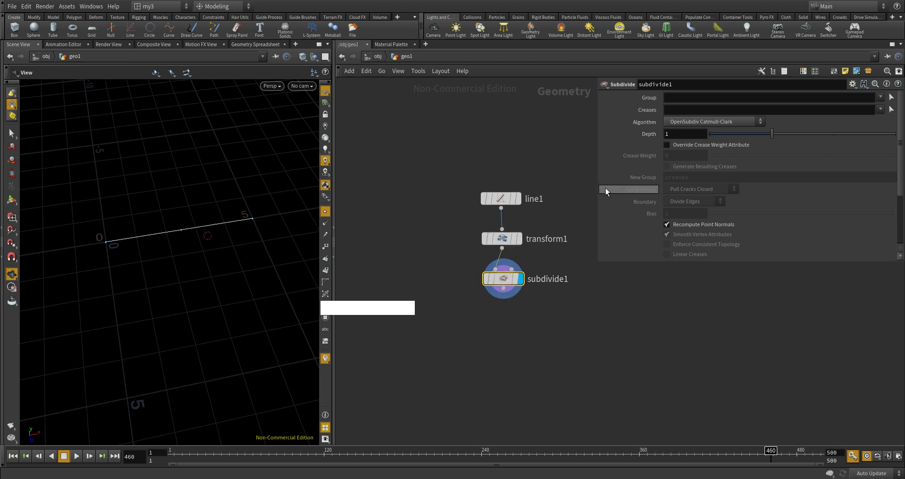
left_click(331, 248)
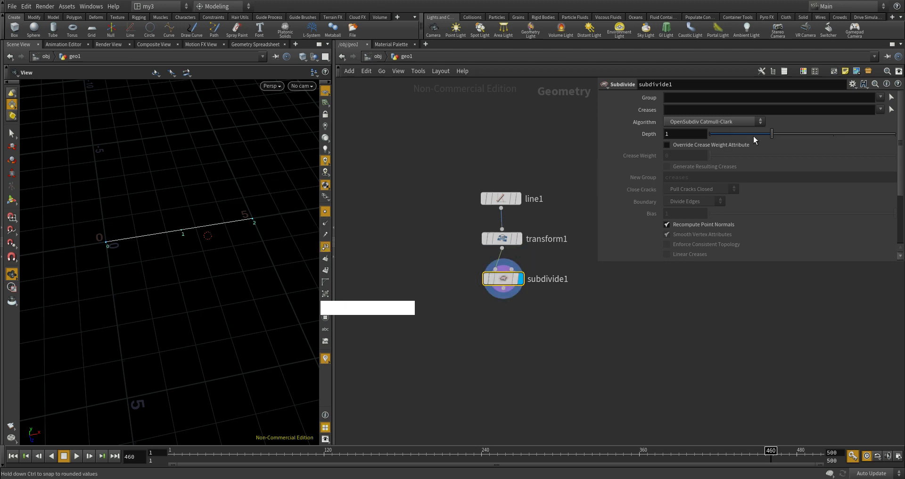
left_click(777, 138)
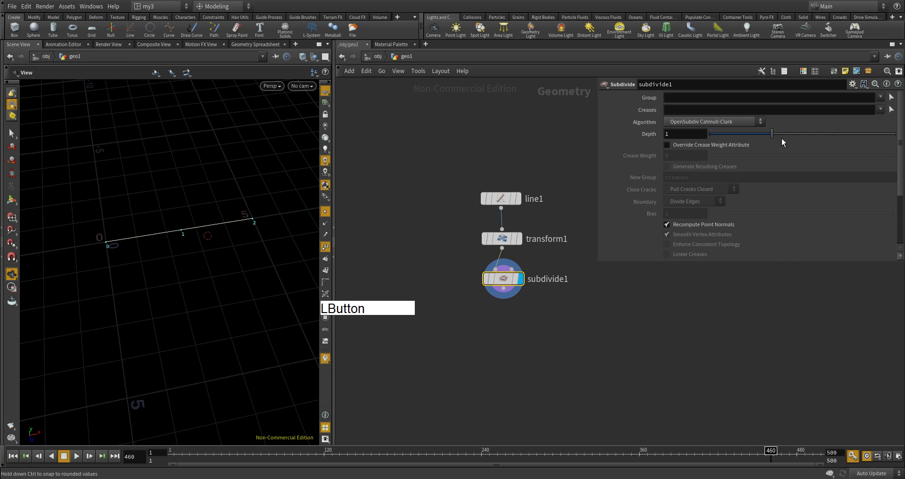
left_click(762, 126)
left_click(776, 136)
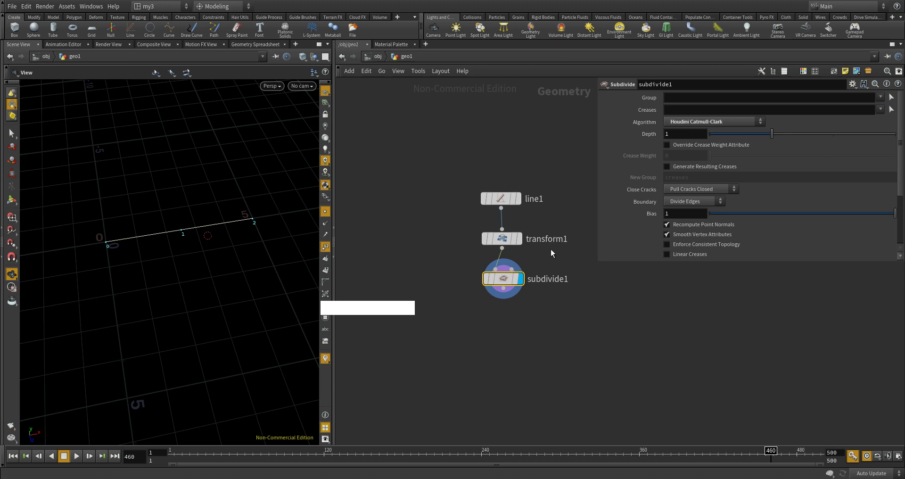
- Raise subdivide1 Depth to 10, hide point numbers and check the 1,025-point count
left_click(777, 134)
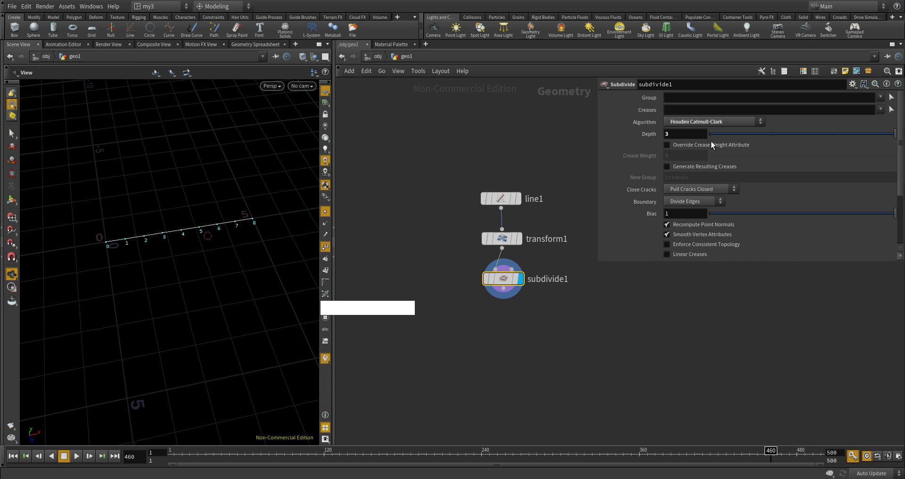
left_click(683, 132)
key("KP_5")
key("Return")
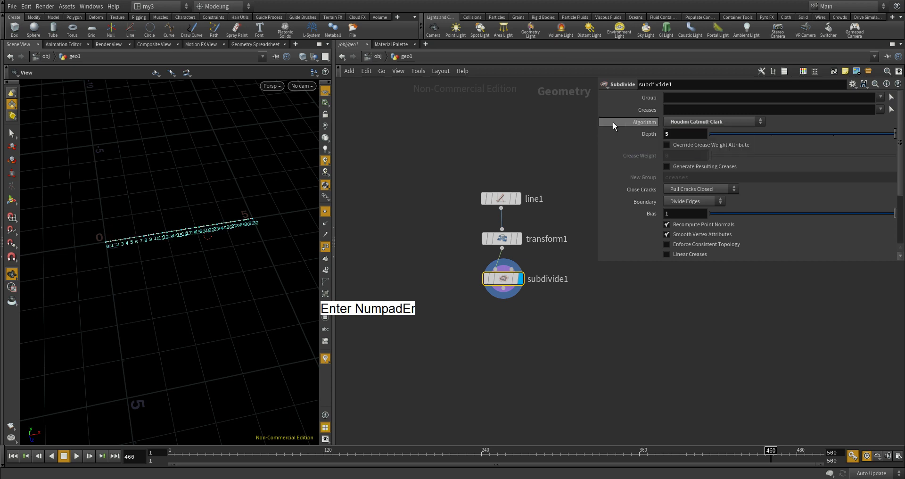
left_click(329, 252)
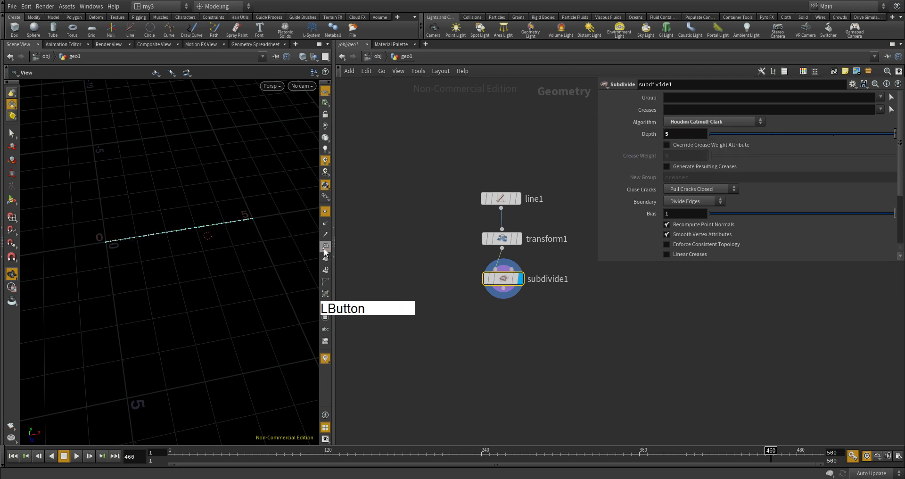
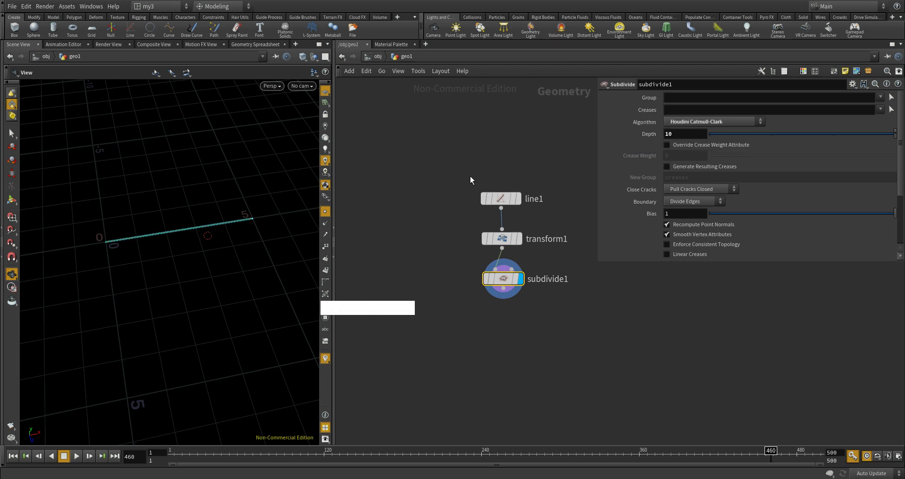
middle_click(509, 281)
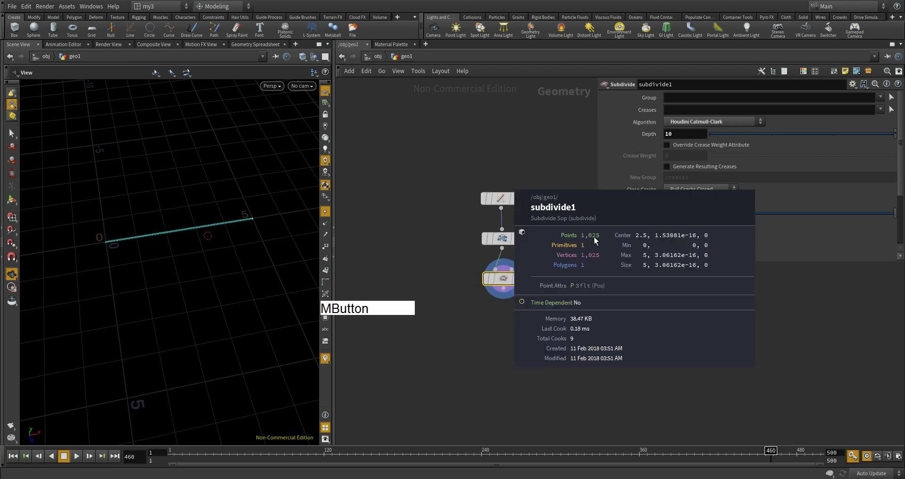
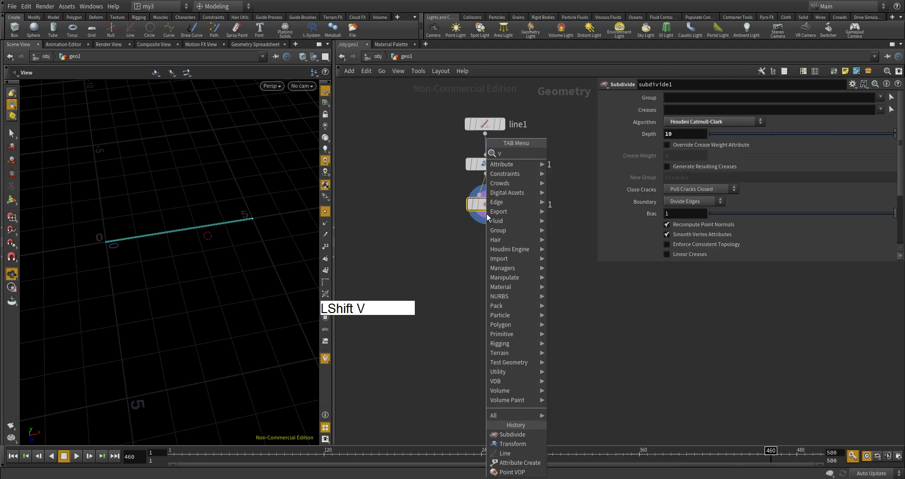
- Add pointvop1 Attribute VOP below subdivide1 and go inside its VEX Builder network
key("Down")
key("Return")
key("KP_Enter")
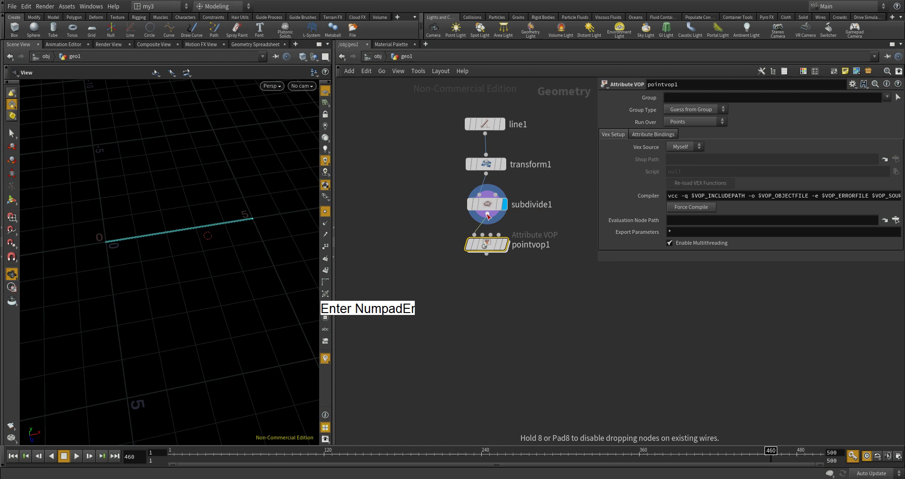
left_click(513, 246)
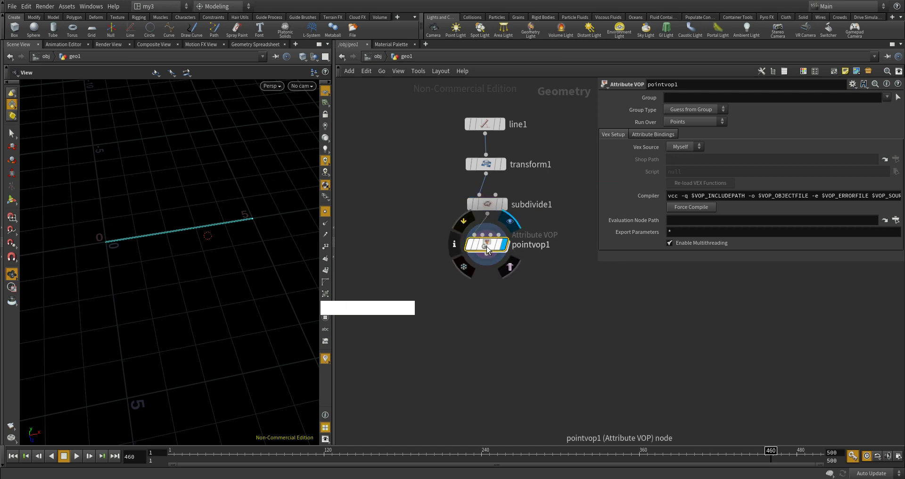
left_click(491, 249)
middle_click(530, 204)
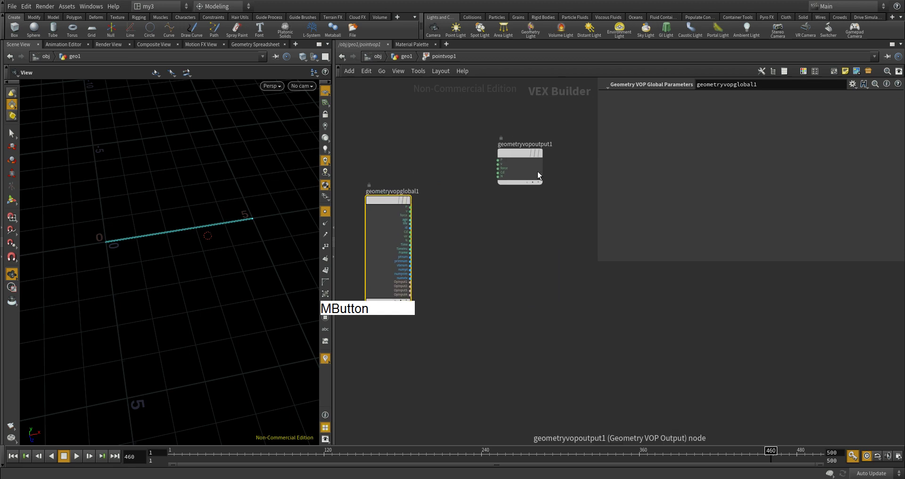
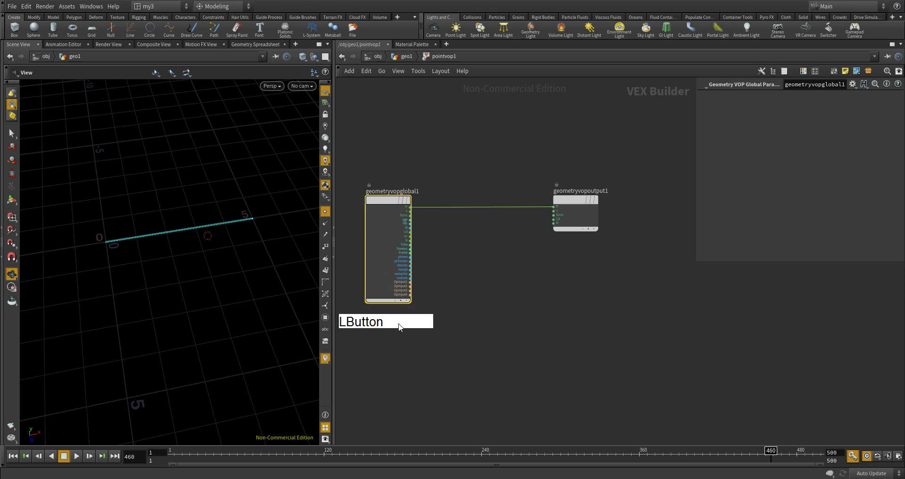
- Frame the global and output VOP nodes side by side with the P wire ready to edit
middle_click(453, 268)
middle_click(482, 233)
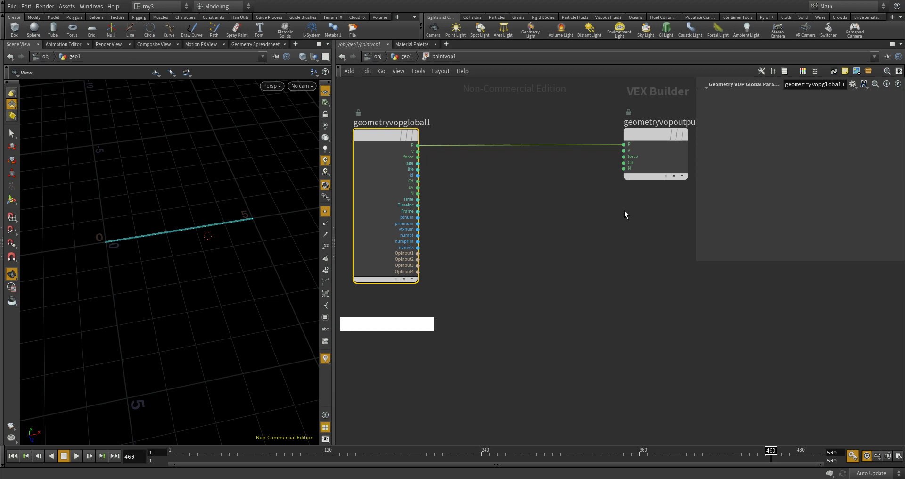
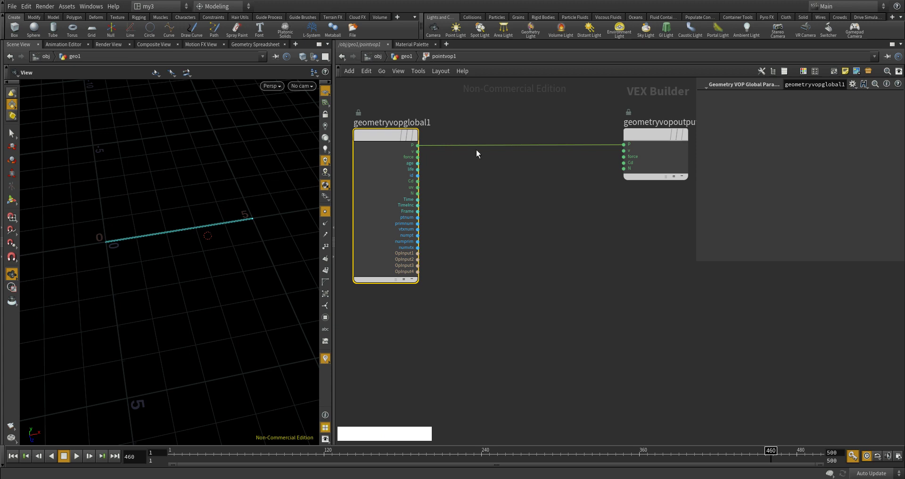
key("Tab")
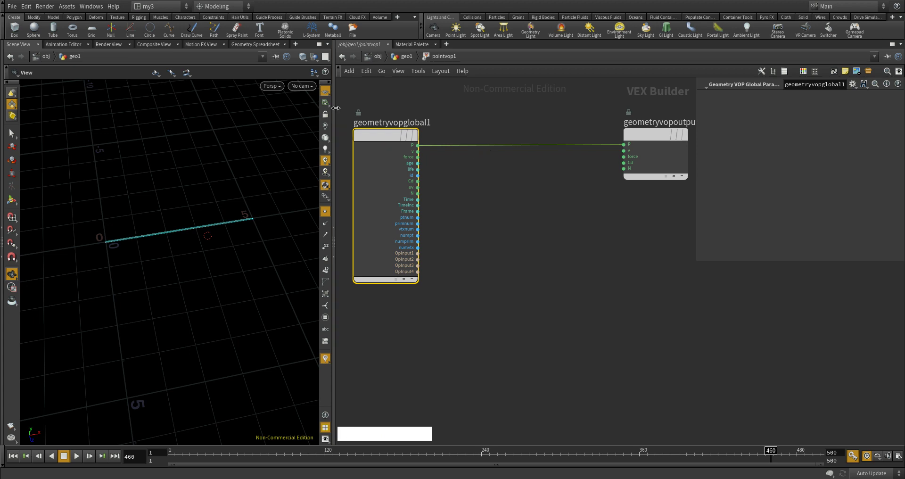
left_click(385, 140)
- Insert a Mix node mix1 on the P wire between the global and output nodes
right_click(501, 148)
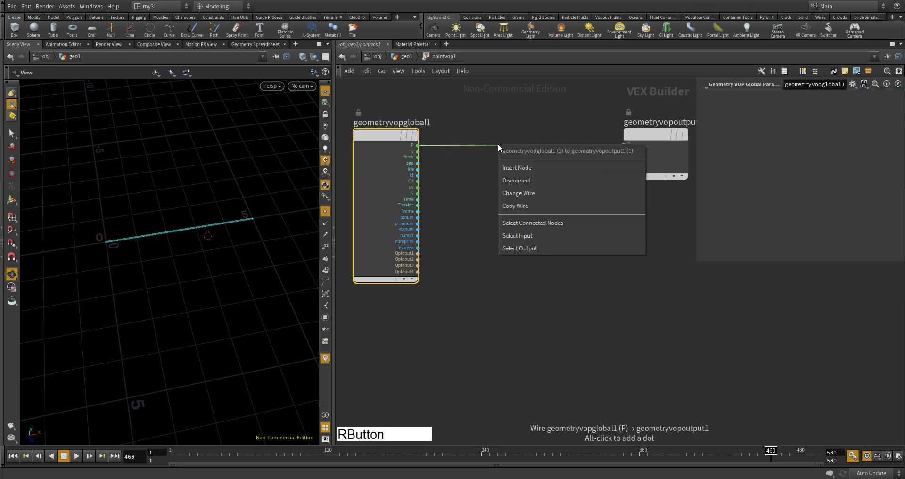
left_click(541, 166)
type("i m")
key("Down")
key("Return")
left_click(541, 166)
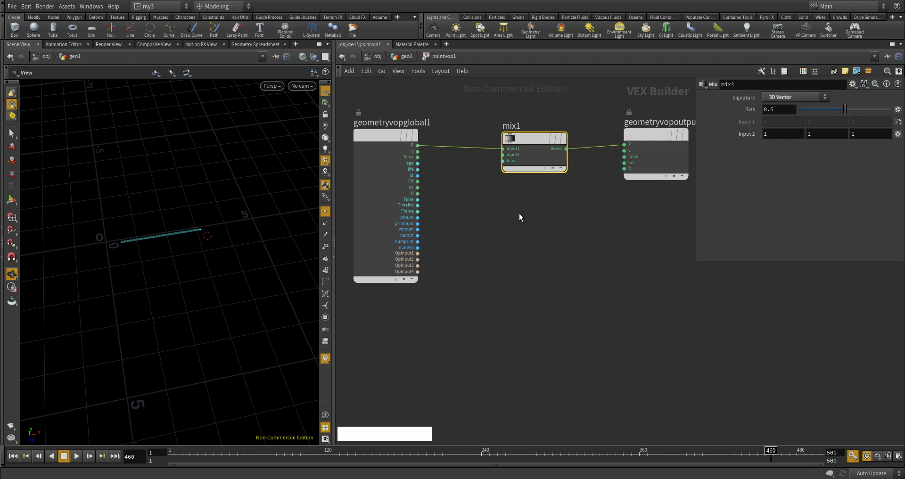
key("Tab")
- Add a Turbulent Noise node turbnoise1 to the VOP network beside mix1
type("t u")
key("Return")
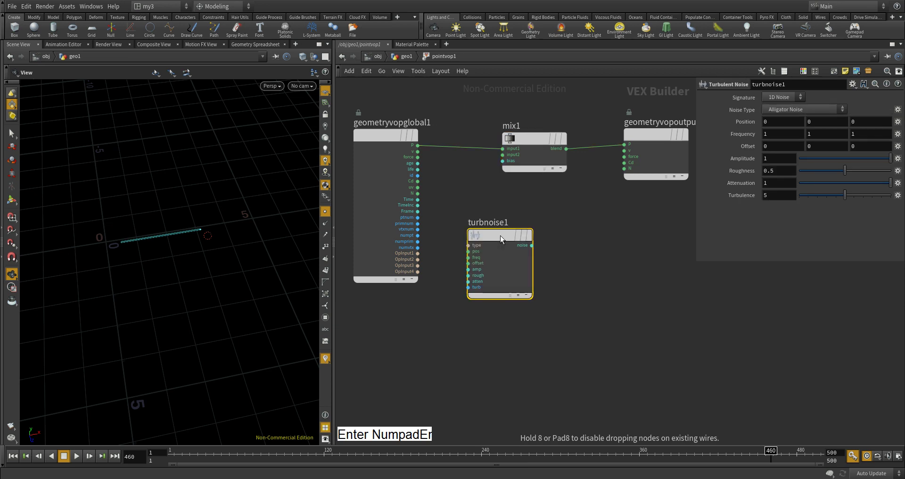
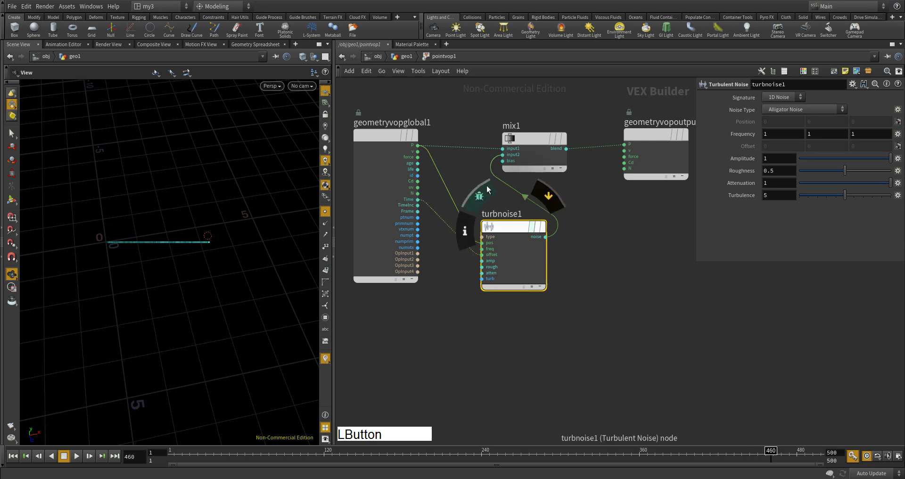
- Inspect turbnoise1's settings and the noisy line in the viewport
left_click(797, 98)
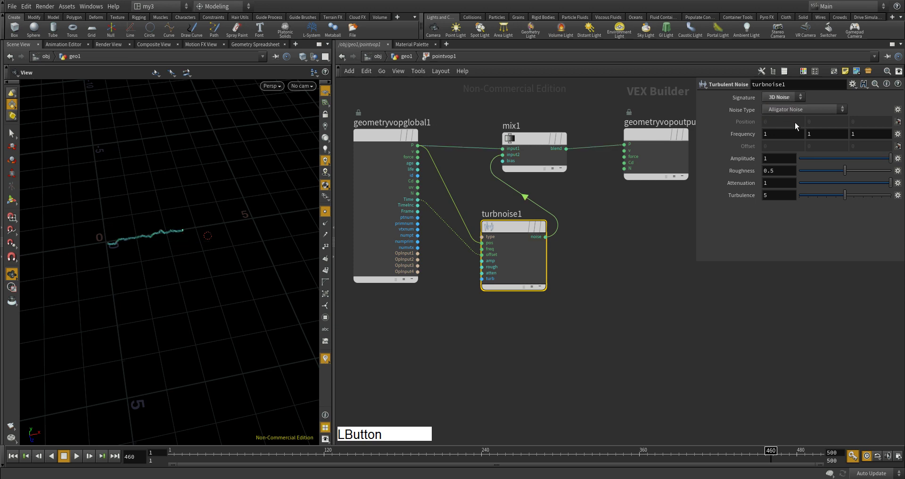
right_click(146, 243)
middle_click(192, 222)
right_click(193, 223)
left_click(155, 236)
right_click(202, 241)
left_click(167, 255)
middle_click(194, 258)
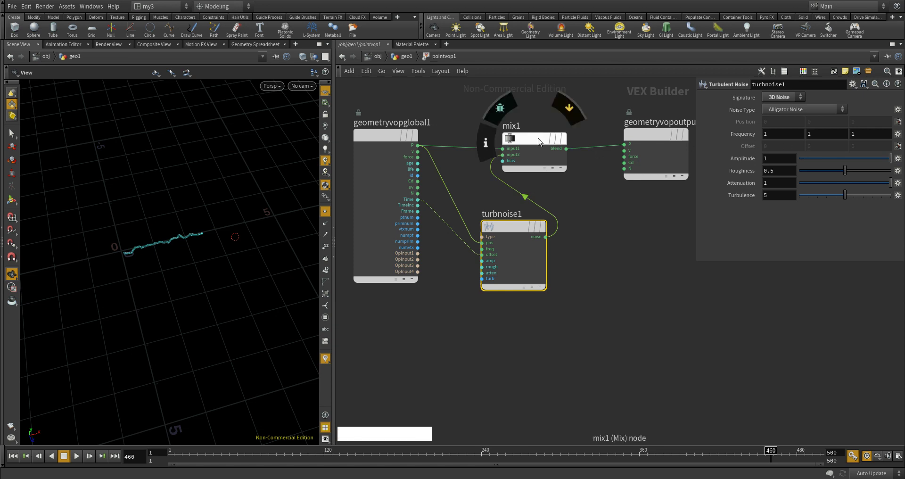
- Check mix1's settings, then lower turbnoise1 Amplitude to 0.03 for a gentle wave
left_click(539, 141)
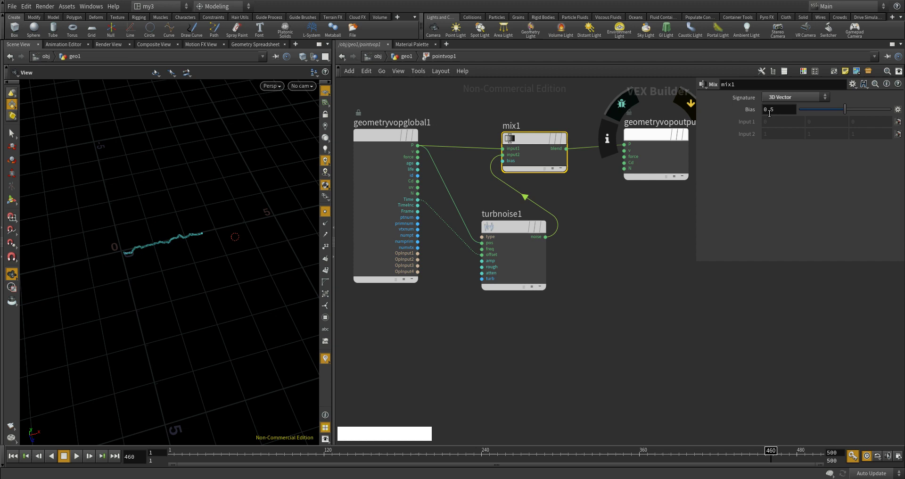
left_click(513, 229)
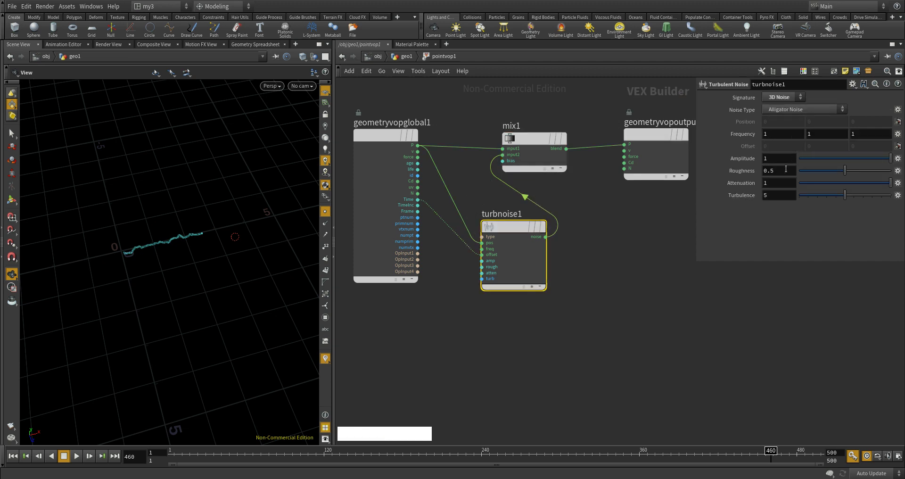
left_click(893, 163)
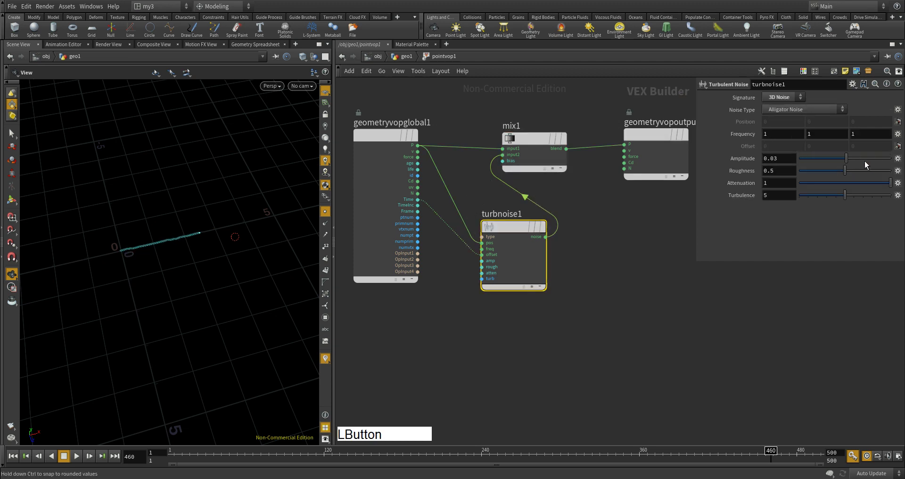
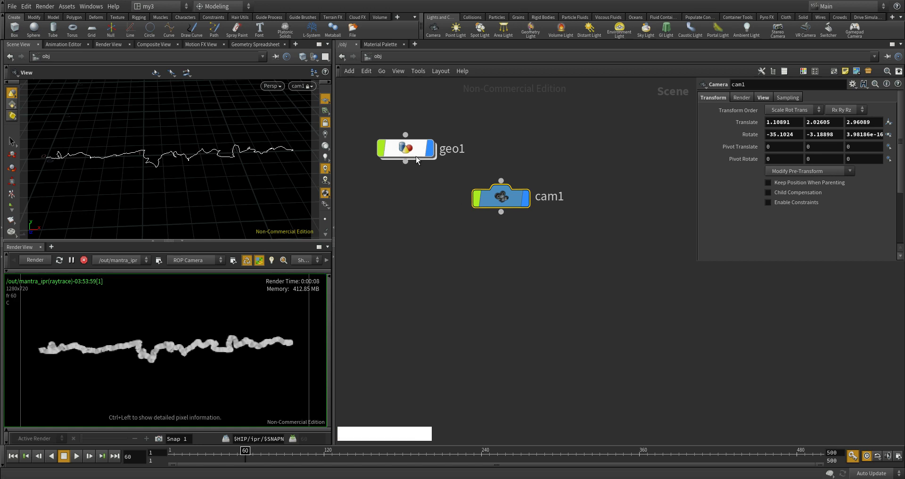
- Dive into the geo1 network after the Mantra IPR render finishes
left_click(415, 154)
middle_click(562, 296)
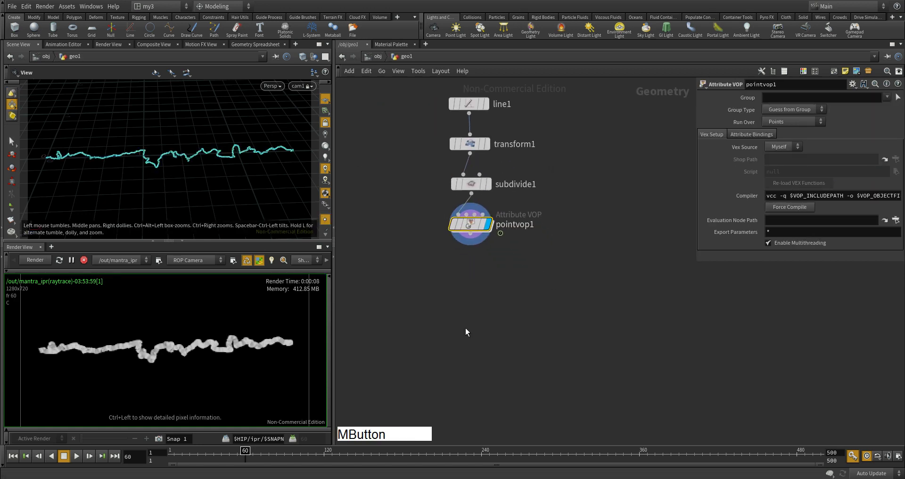
- Add an Attribute Create SOP after pointvop1 with its value set to 0.005
left_click(478, 227)
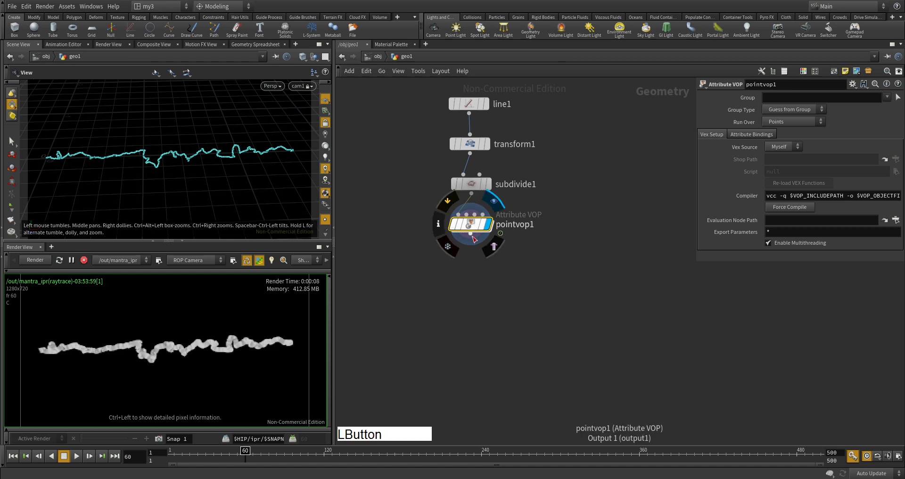
right_click(12, 138)
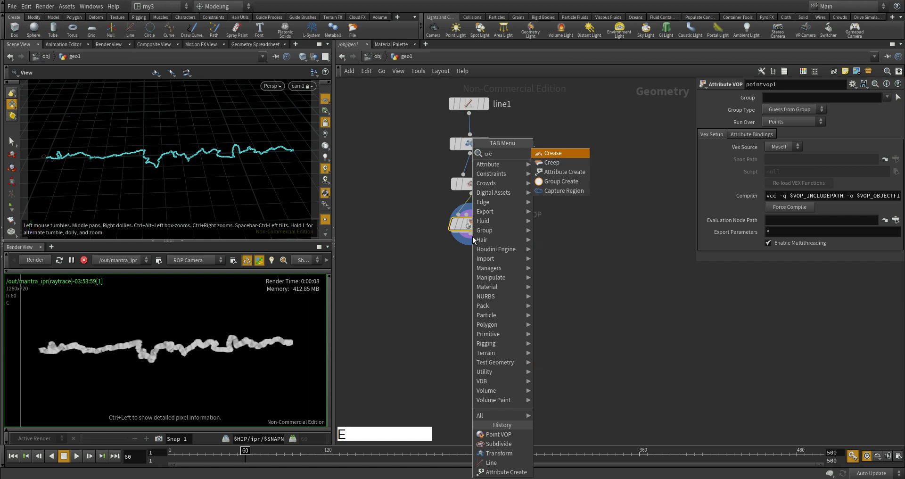
key("Down")
key("Return")
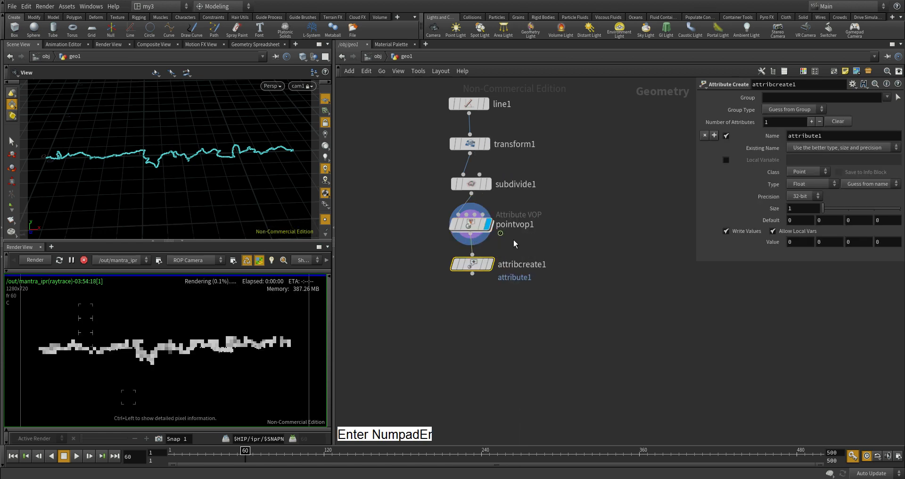
left_click(497, 265)
left_click(12, 137)
key("KP_0")
key("KP_Decimal")
key("KP_0")
key("KP_Enter")
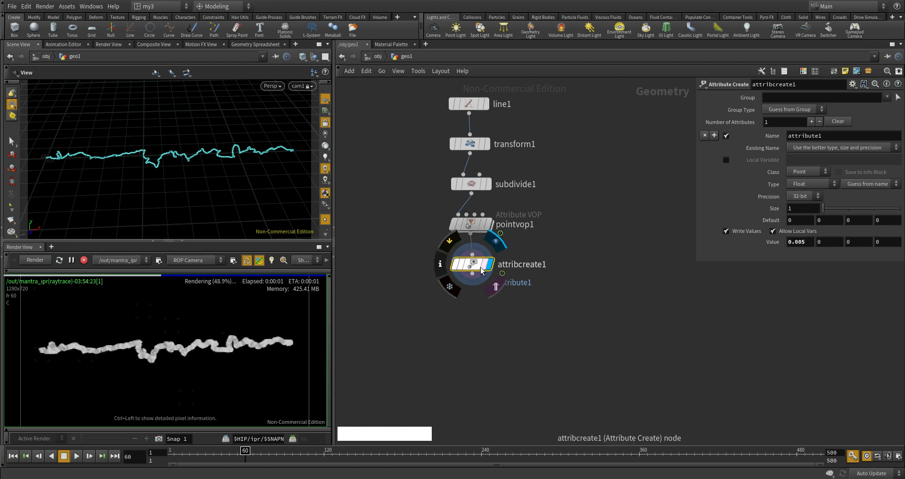
- Display the new node and name its attribute width to thin the rendered line
left_click(485, 268)
left_click(11, 137)
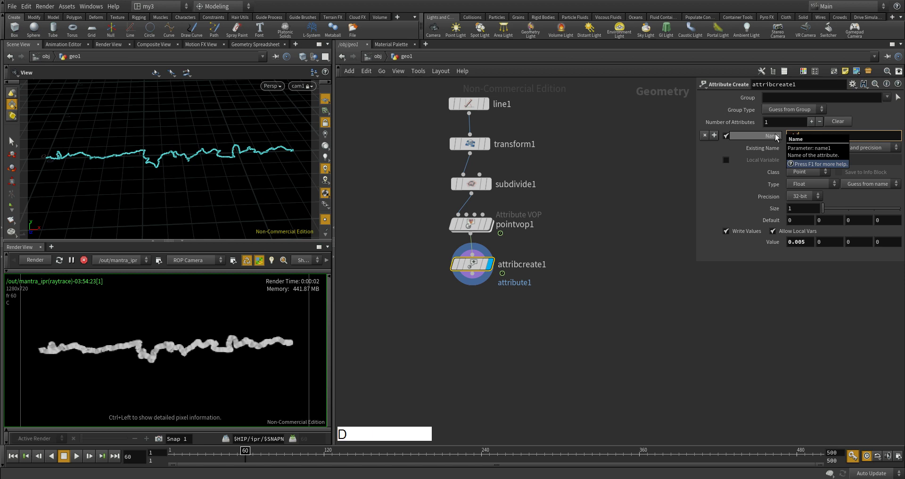
key("Return")
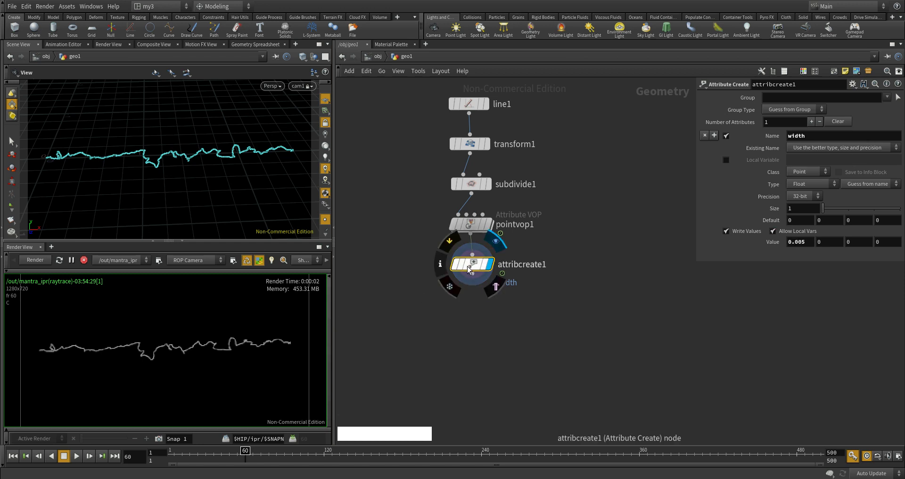
left_click(382, 59)
left_click(414, 119)
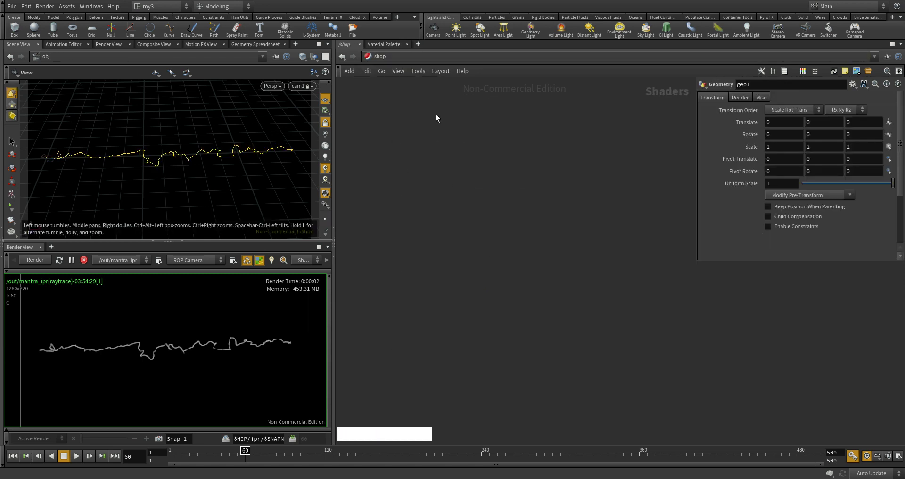
key("Tab")
key("Escape")
left_click(387, 47)
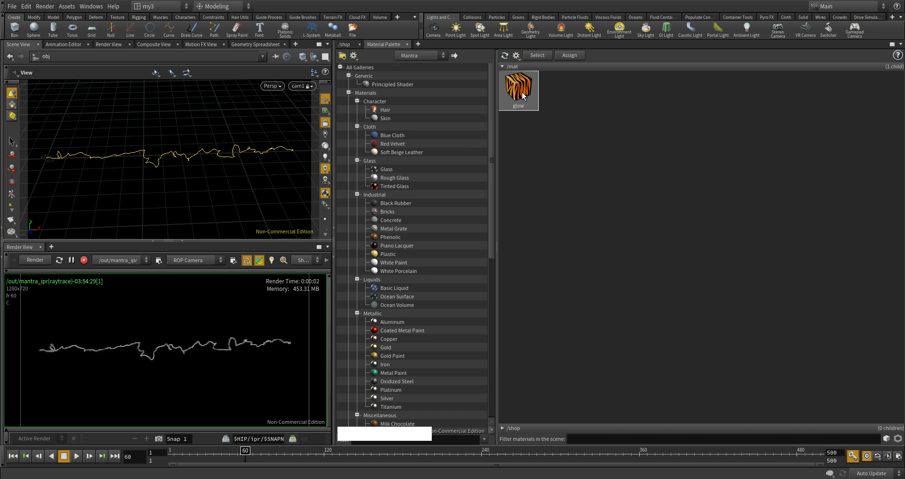
left_click(525, 91)
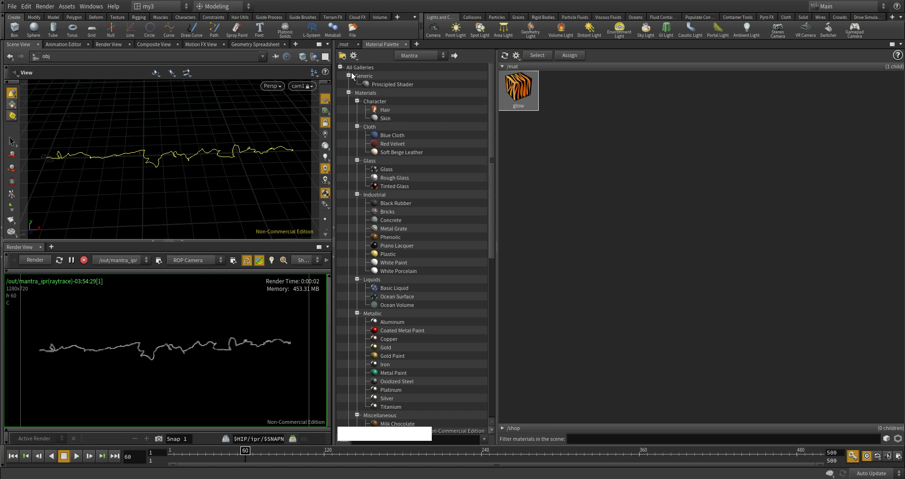
left_click(347, 47)
left_click(393, 61)
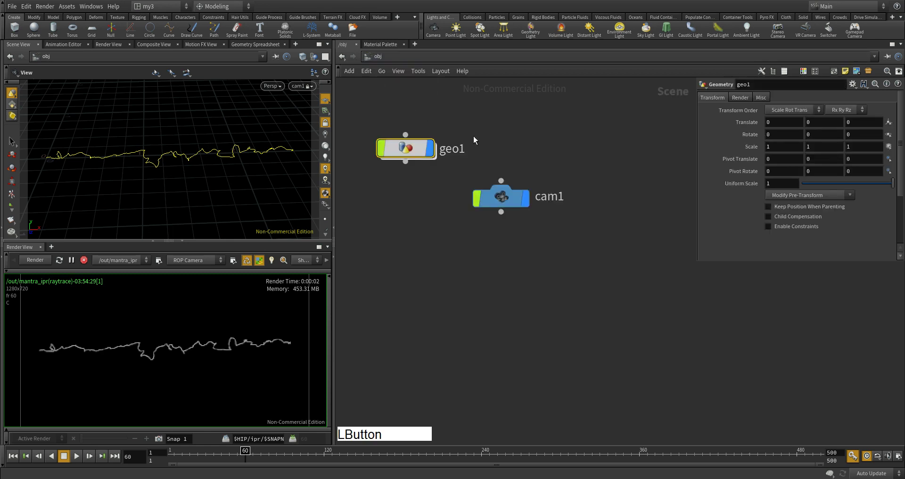
- Show geo1's Render settings so its material slot can take the glow shader
left_click(417, 148)
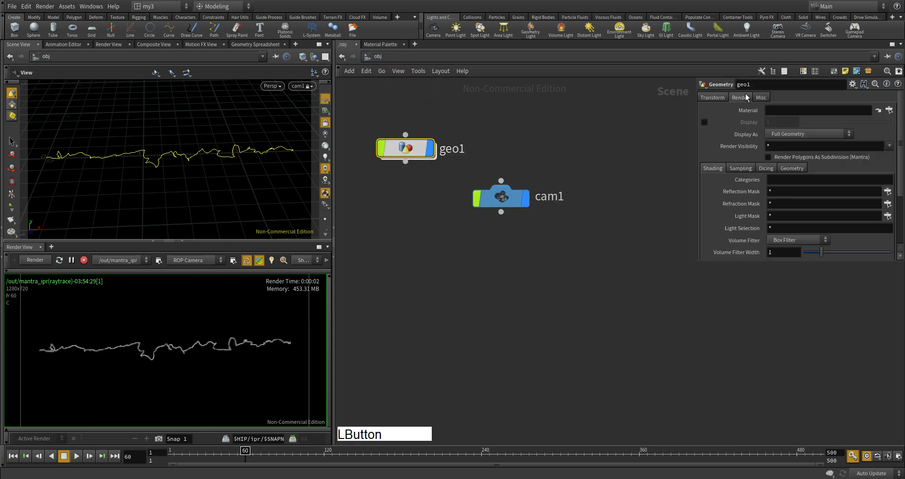
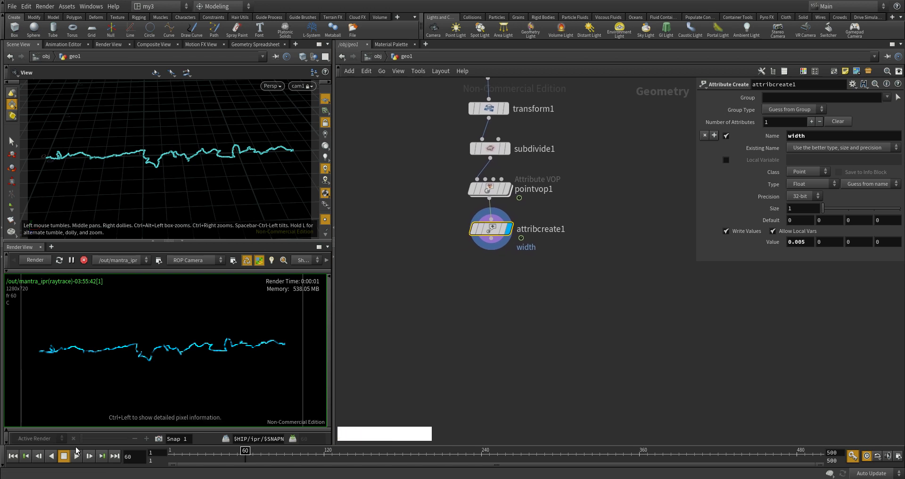
- Play the animation, then return to frame 1 while the IPR re-renders the cyan line
left_click(79, 457)
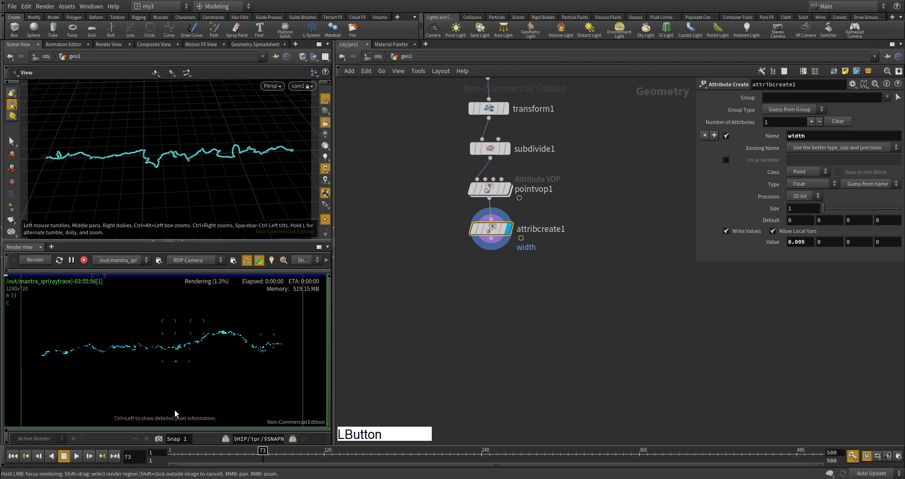
left_click(12, 138)
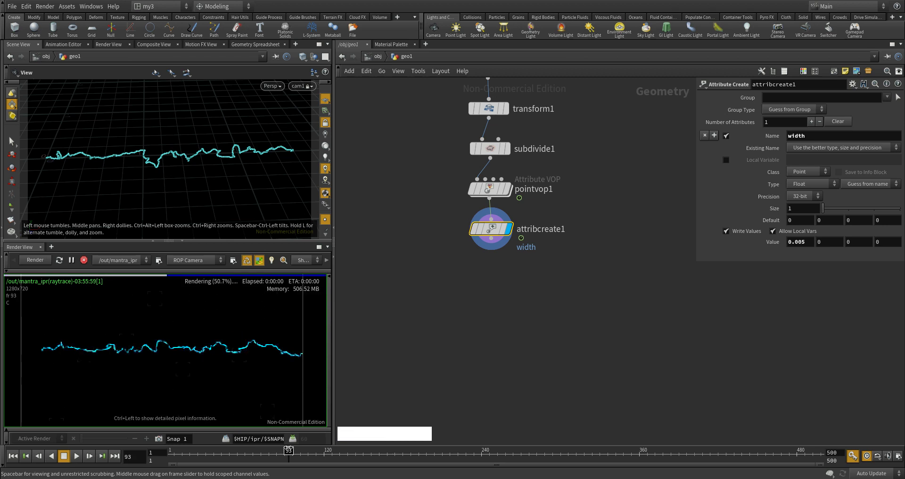
left_click(171, 191)
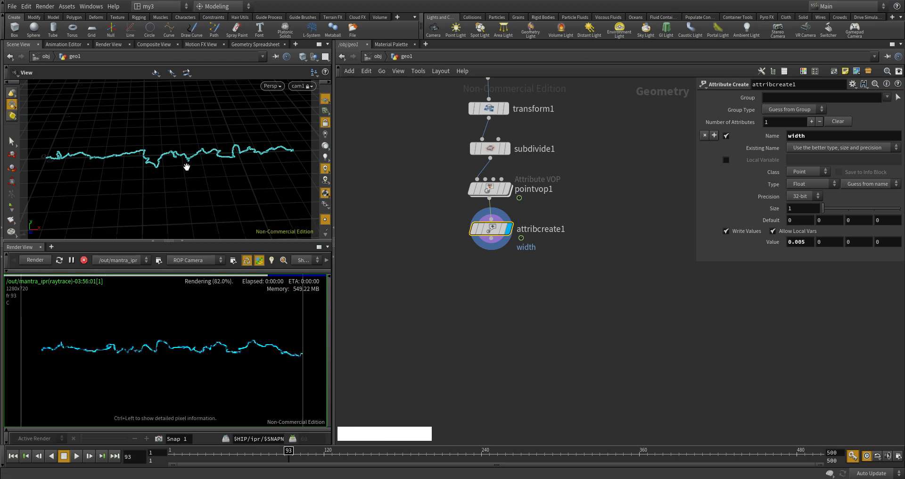
left_click(186, 117)
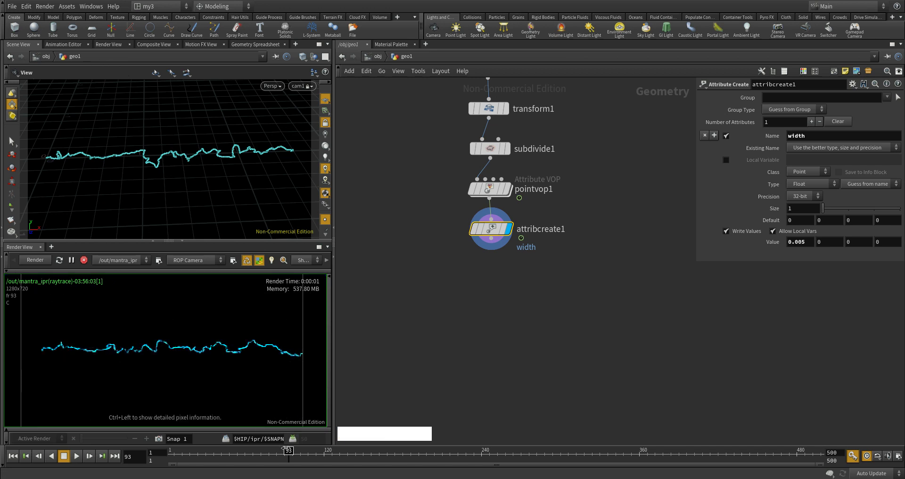
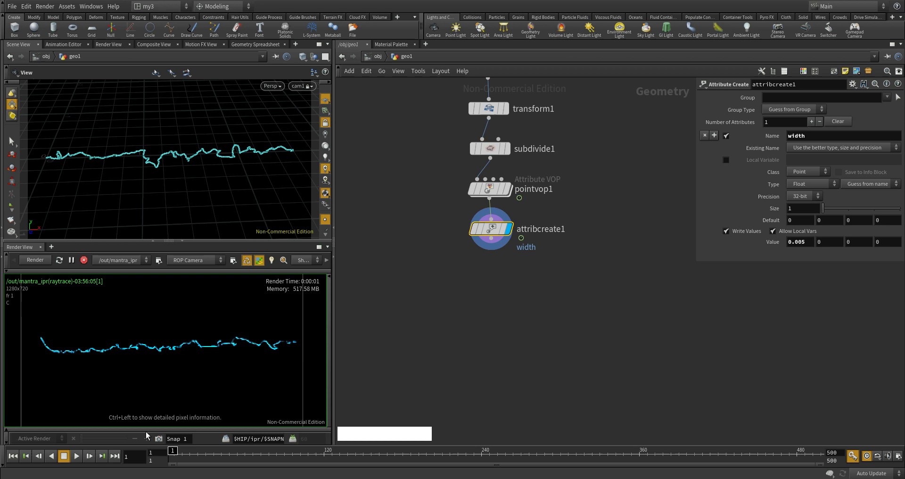
left_click(11, 138)
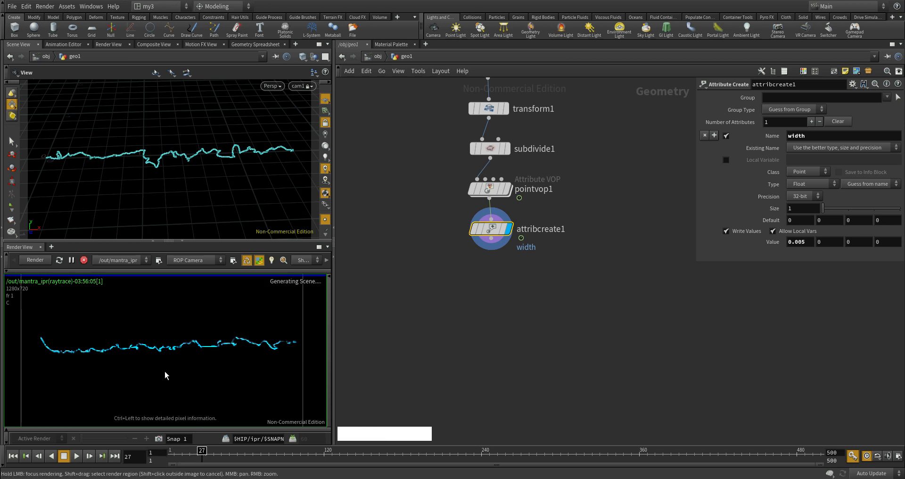
left_click(87, 260)
left_click(14, 460)
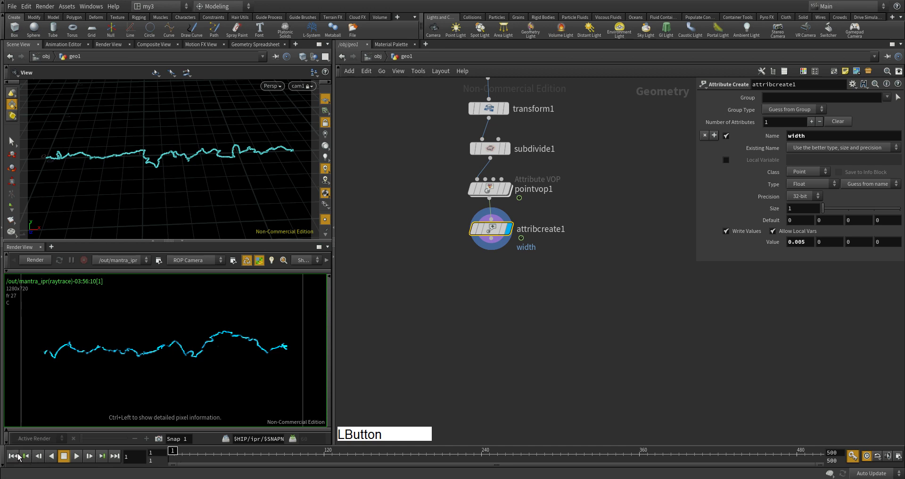
left_click(169, 173)
- Tumble the cam1 viewport for a diagonal view and scrub the timeline as IPR updates
middle_click(188, 170)
right_click(224, 156)
middle_click(200, 170)
right_click(215, 150)
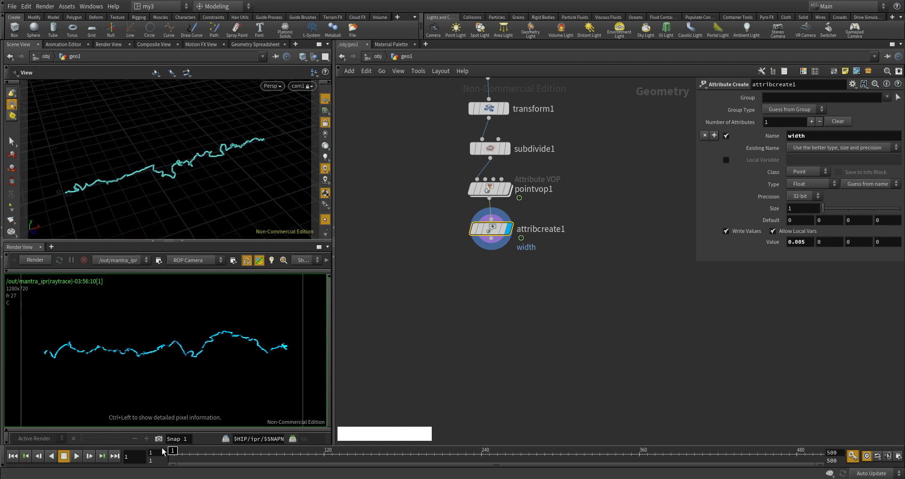
left_click(12, 137)
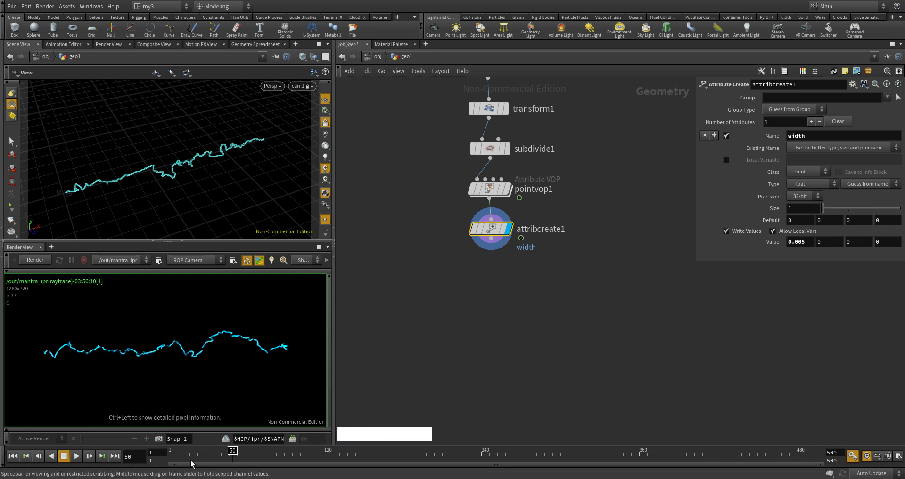
left_click(48, 261)
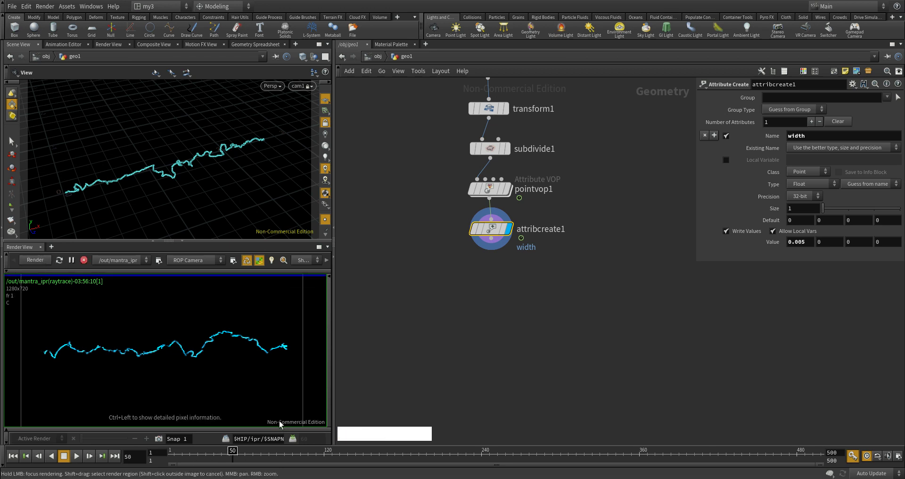
left_click(230, 449)
left_click(13, 137)
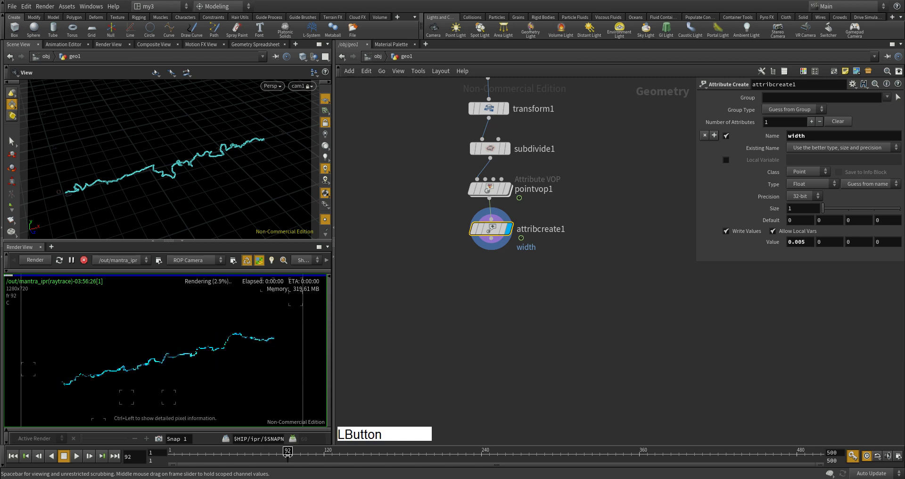